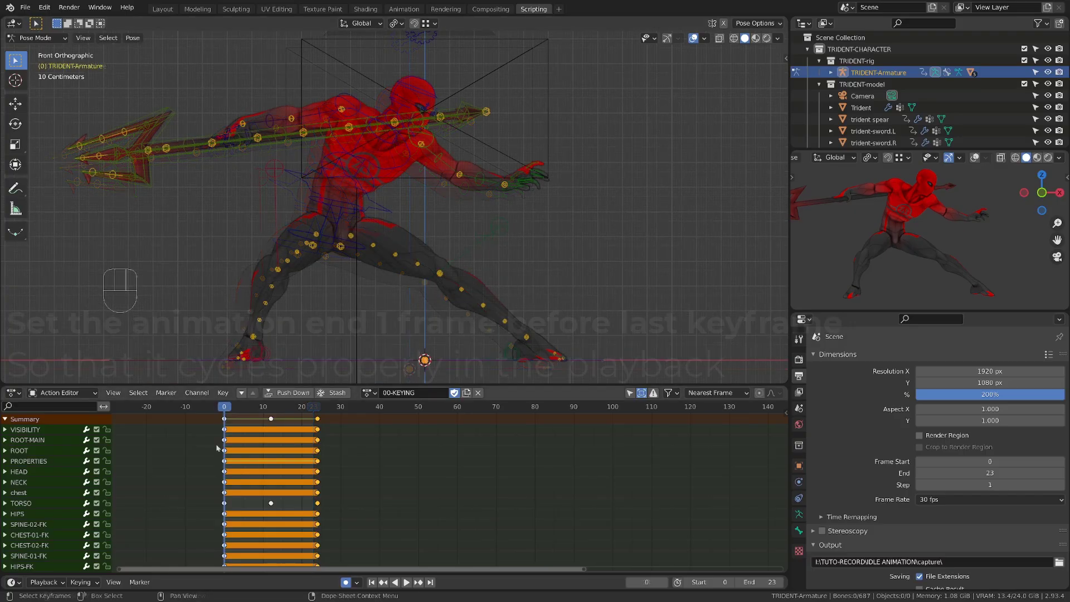
- Preview the looping animation once with the action keyframes deselected
left_click(191, 443)
key("space")
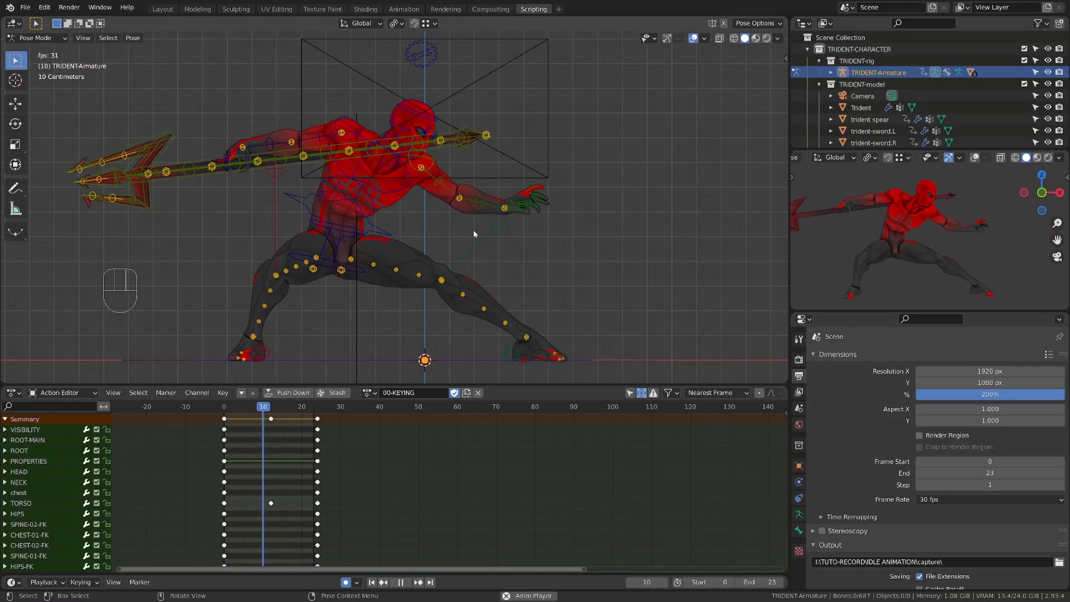
key("space")
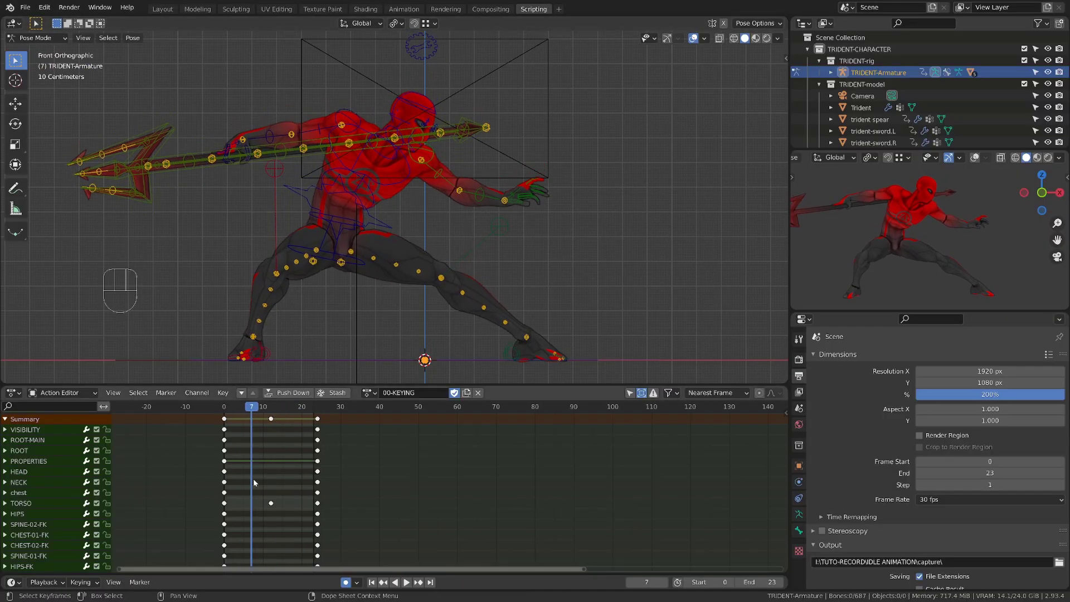
- Switch the Dope Sheet to the Graph Editor and select the torso's Z Location curve
left_click(269, 471)
key("ctrl+Tab")
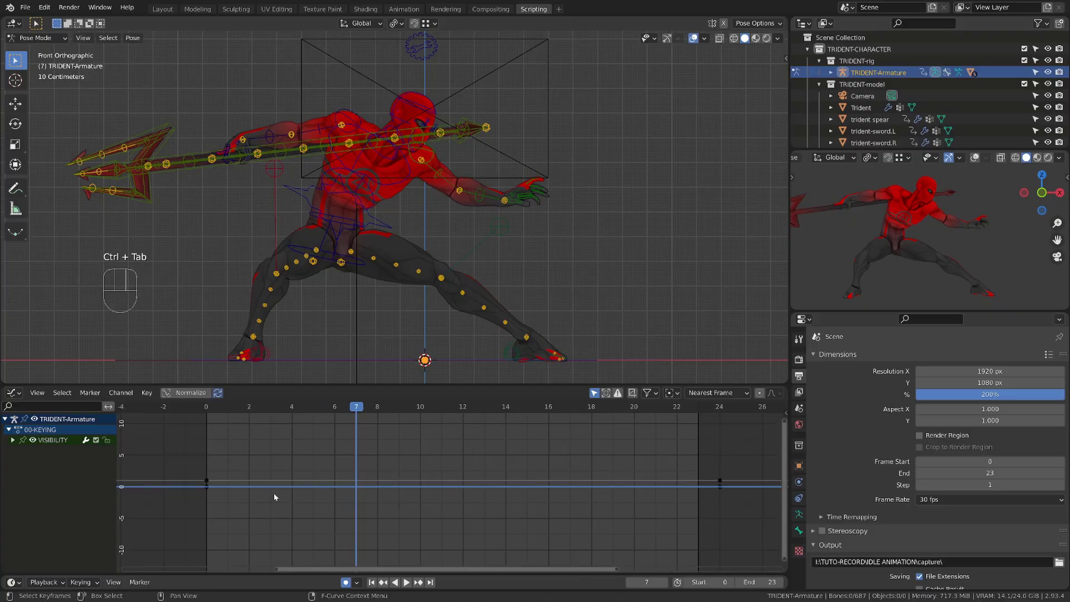
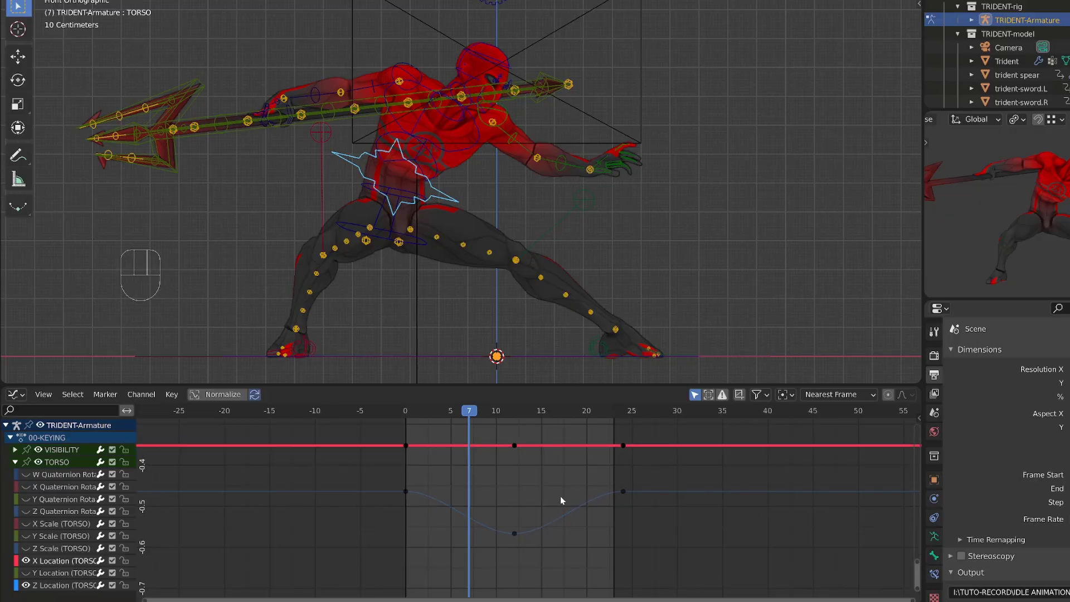
left_click(434, 418)
- Scale the handles of the torso Z keys at frames 0 and 24 so the curve dips smoothly at frame 12
key("space")
key("space")
left_click_drag(454, 423, 515, 470)
left_click(521, 529)
key("s")
left_click_drag(394, 490, 651, 505)
key("s")
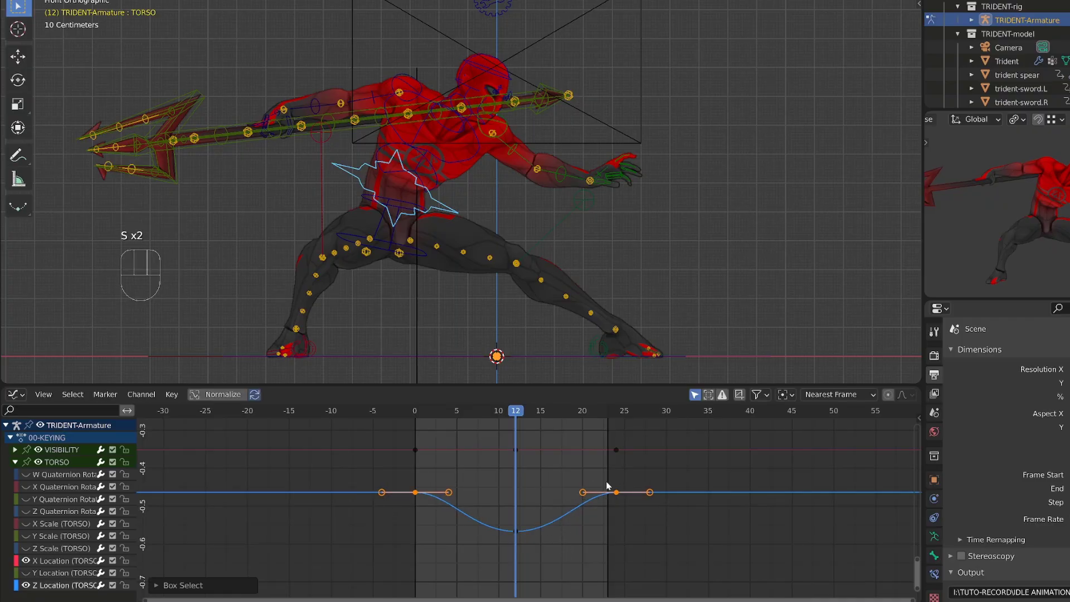
left_click_drag(795, 395, 816, 446)
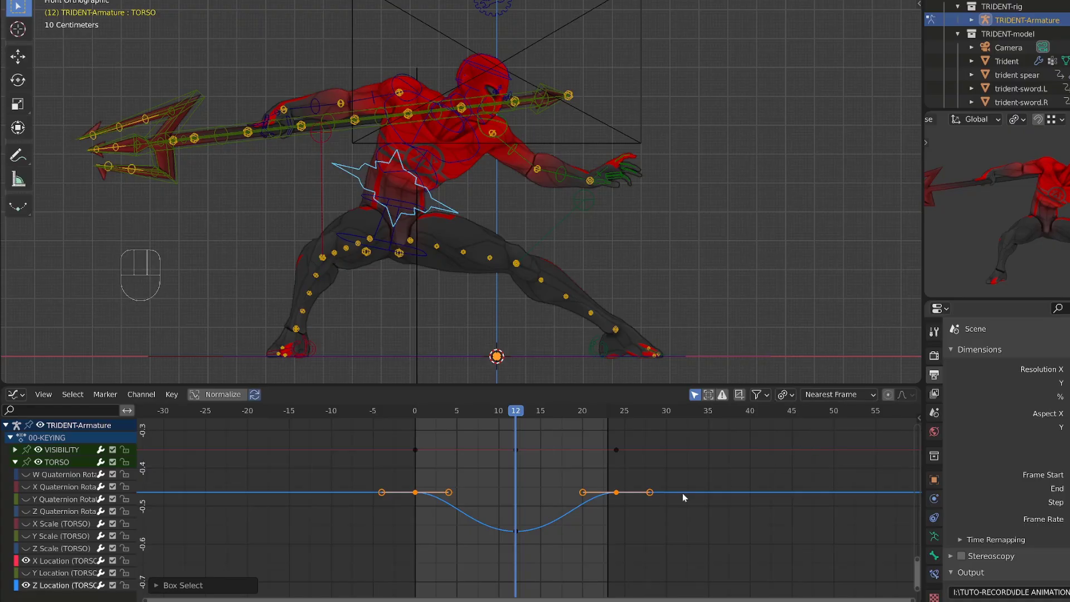
key("s")
- Refine the dip's handle scaling and check the motion with playback
left_click(409, 416)
key("space")
key("space")
key("s")
key("space")
key("space")
- Extend the end frame to 48, unhide all torso channels and select their keys at frame 24
middle_click(585, 517)
left_click_drag(483, 541, 429, 521)
left_click_drag(577, 413, 704, 455)
key("ctrl+End")
left_click_drag(30, 485, 33, 591)
left_click_drag(594, 559, 586, 521)
key("alt+h")
middle_click(588, 478)
left_click_drag(574, 545, 520, 440)
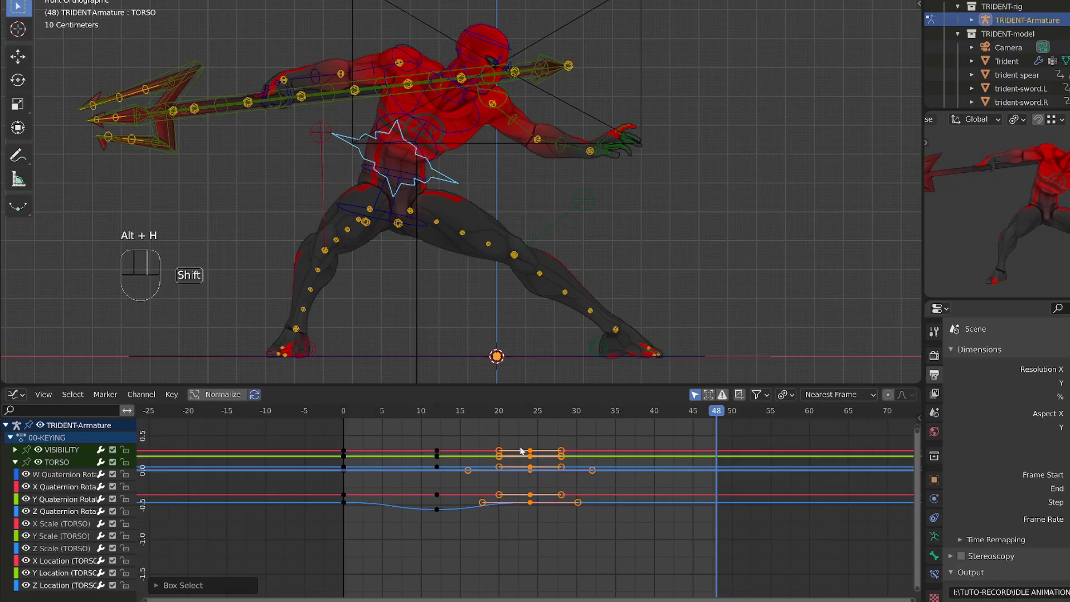
- Duplicate the torso's frame-24 keys forward to frame 48
key("shift+d")
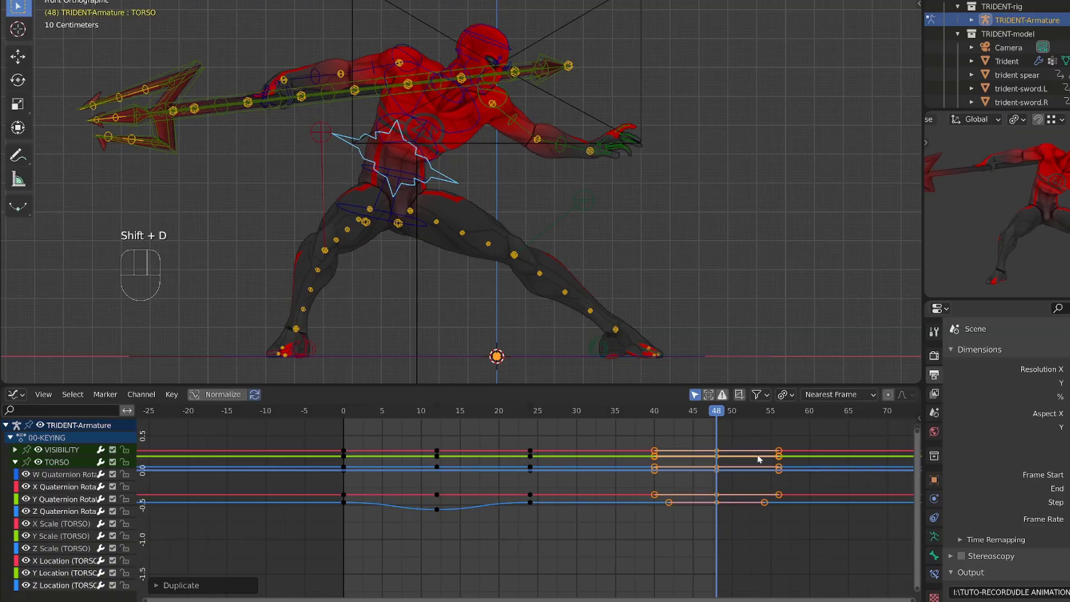
key("Left")
key("ctrl+End")
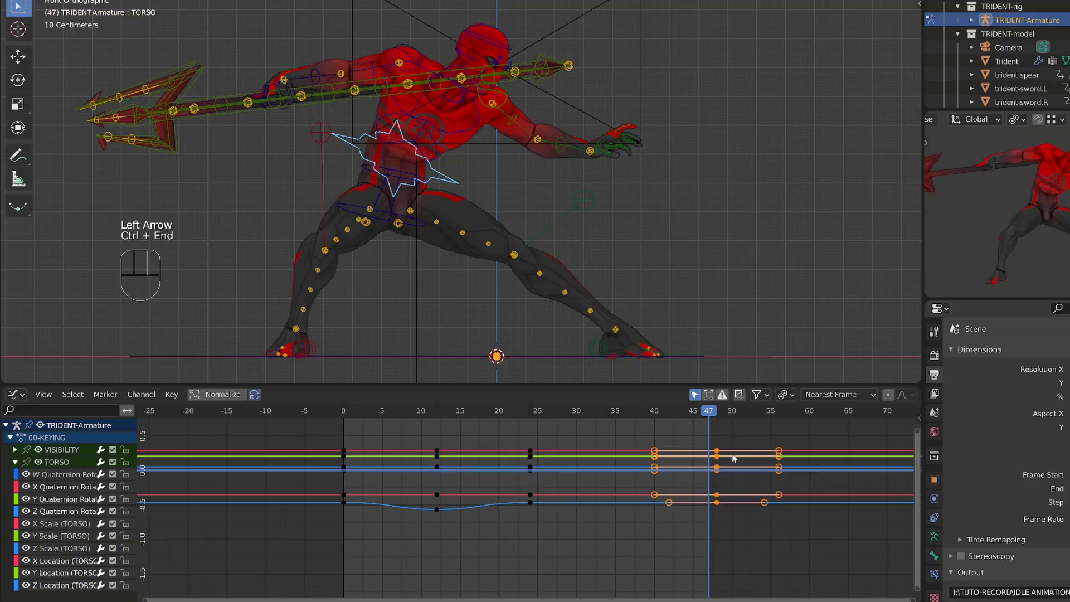
left_click_drag(611, 552, 367, 501)
- Duplicate the dip keyframe and place the copy at frame 36
key("shift+d")
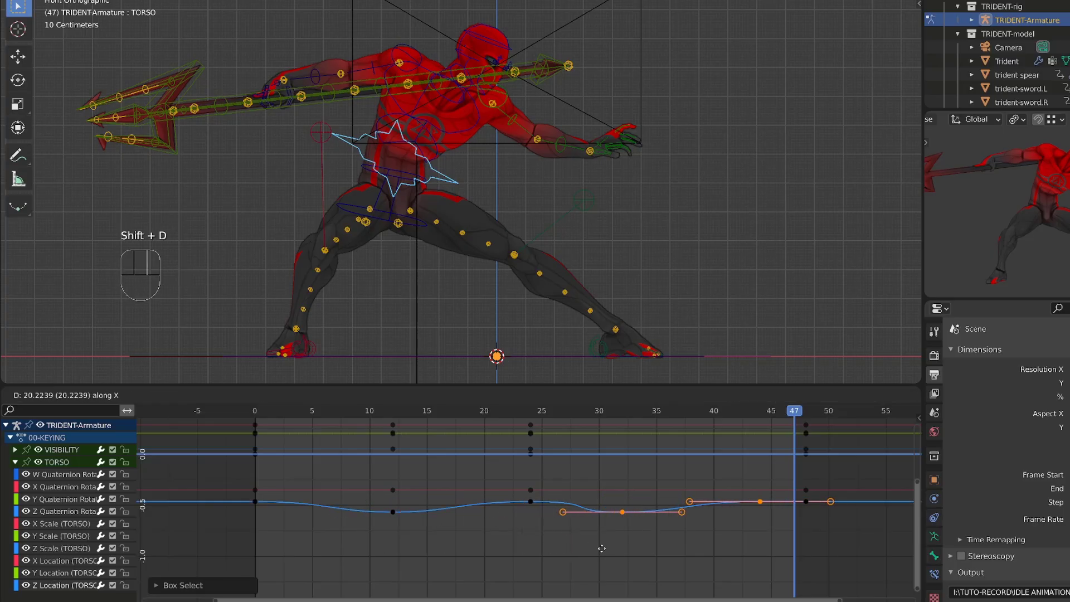
key("space")
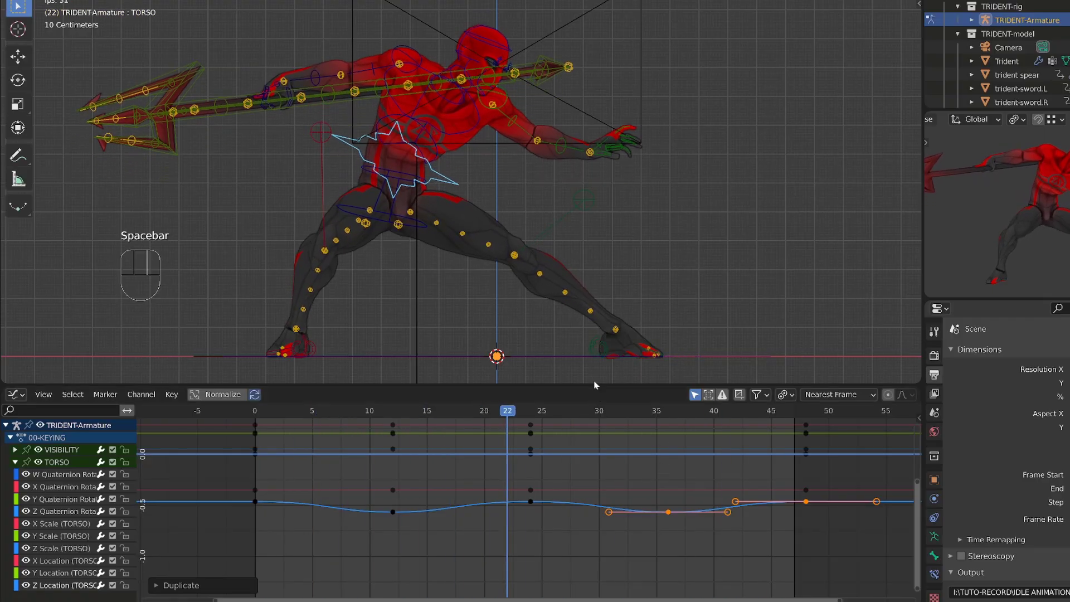
key("space")
left_click_drag(712, 545, 631, 509)
- Narrow both dips at frames 12 and 36 by scaling their key handles down
left_click_drag(439, 544, 365, 517)
key("s")
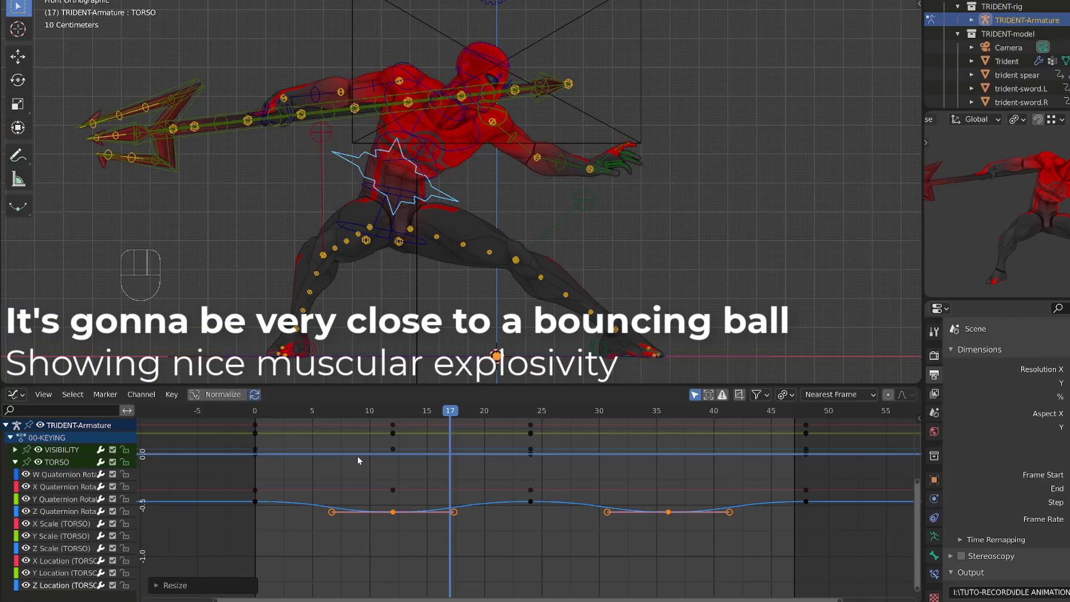
key("s")
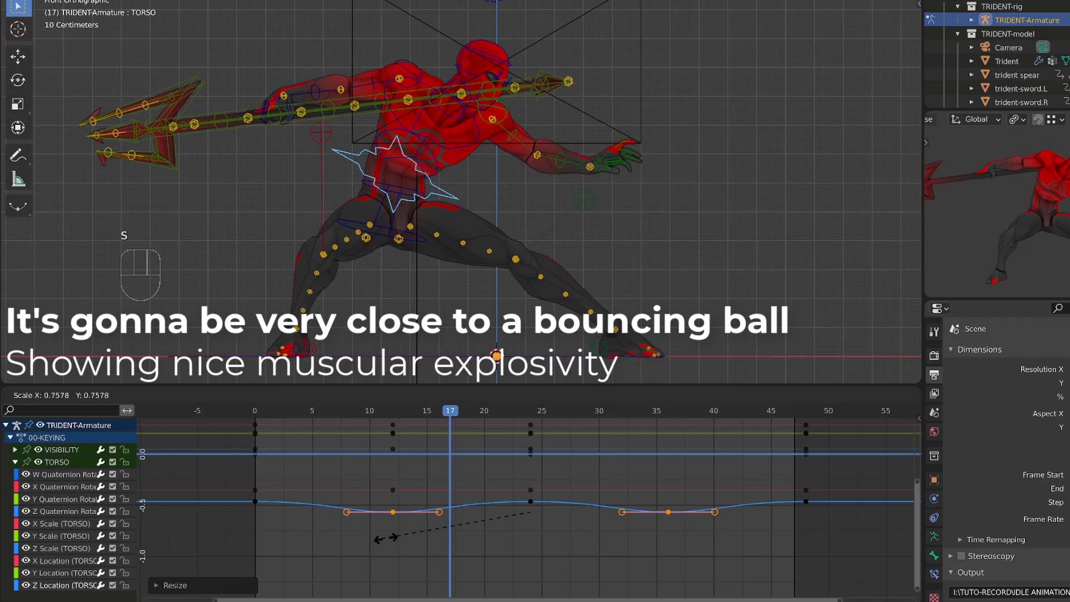
key("space")
key("space")
left_click_drag(834, 522, 799, 499)
left_click_drag(547, 522, 503, 499)
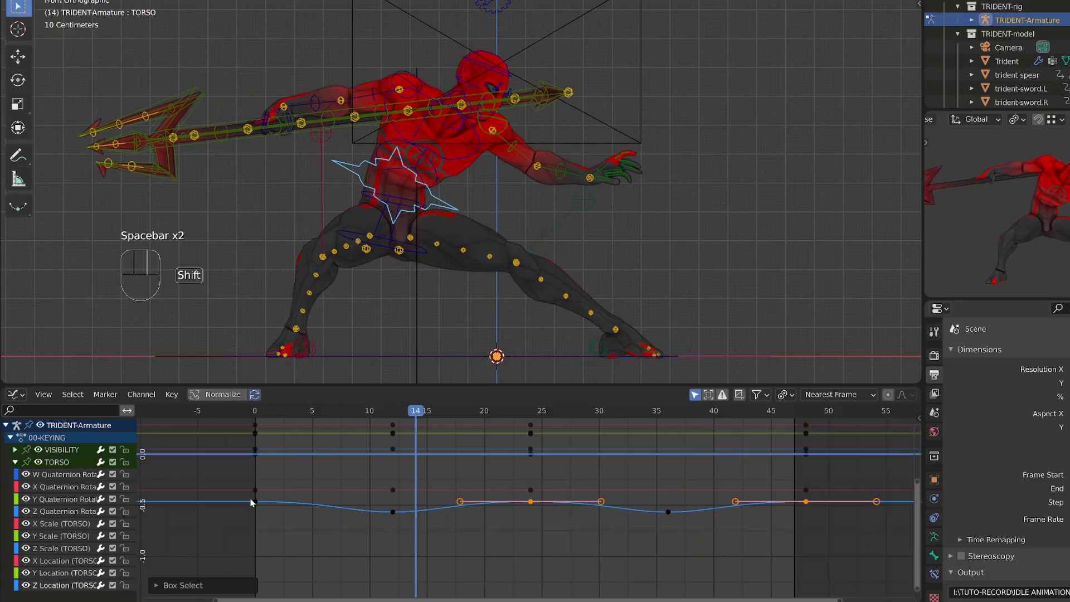
- Widen the handles of the top keys at frames 0, 24 and 48 into broad flat plateaus
left_click(255, 502)
key("ctrl+shift+z")
left_click(274, 525)
left_click_drag(259, 502, 294, 512)
left_click_drag(515, 501, 570, 517)
left_click_drag(782, 500, 857, 520)
key("shift+h")
middle_click(793, 539)
key("s")
key("space")
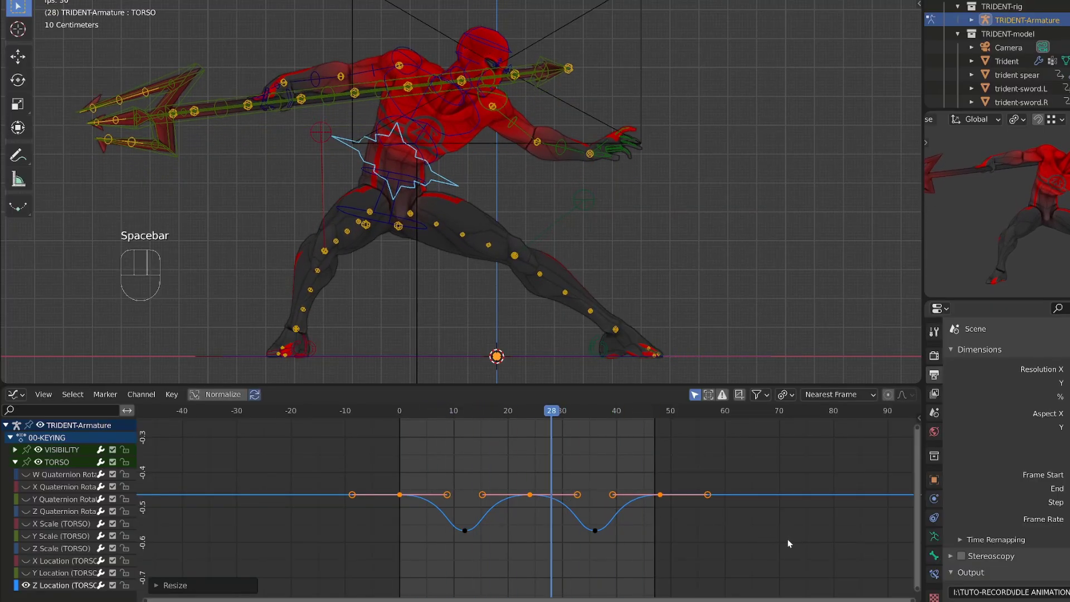
key("\"")
left_click_drag(412, 480, 402, 503)
middle_click(421, 528)
- Move the torso X Location keys so the curve runs low near frame 13 and high near frame 39
key("space")
key("space")
left_click_drag(336, 407, 394, 439)
left_click_drag(417, 447, 447, 473)
key("g")
key("g")
left_click_drag(336, 400, 365, 408)
left_click_drag(357, 403, 518, 434)
left_click(542, 455)
key("g")
left_click_drag(600, 414, 646, 432)
key("g")
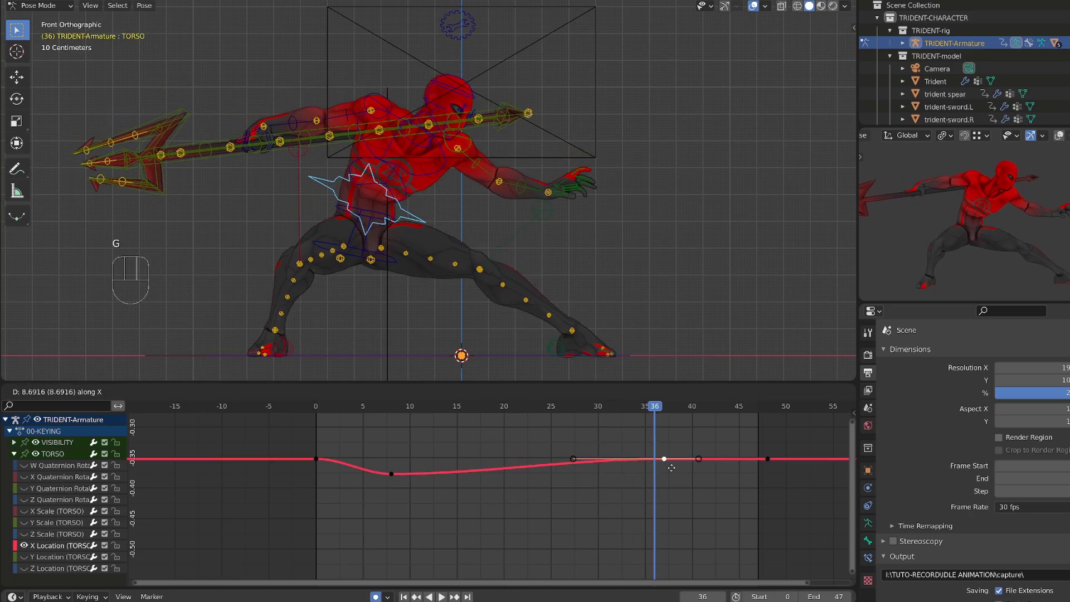
key("g")
- Align the end handles and copy the first X key to frame 48 to close the cycle
key("s")
left_click_drag(489, 499, 375, 462)
key("s")
left_click_drag(314, 461, 375, 480)
key("r")
key("shift+d")
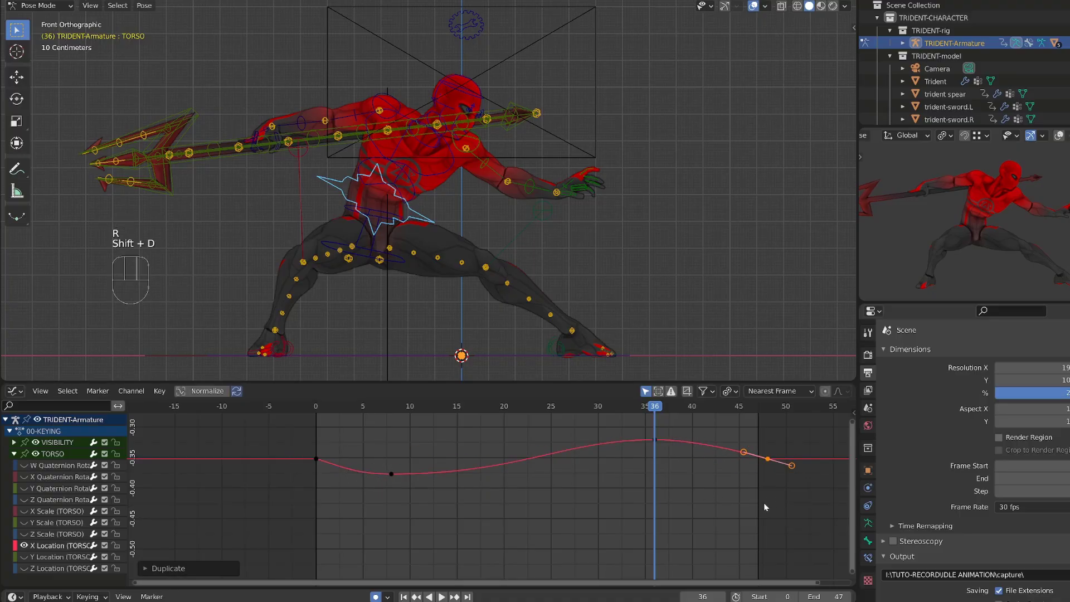
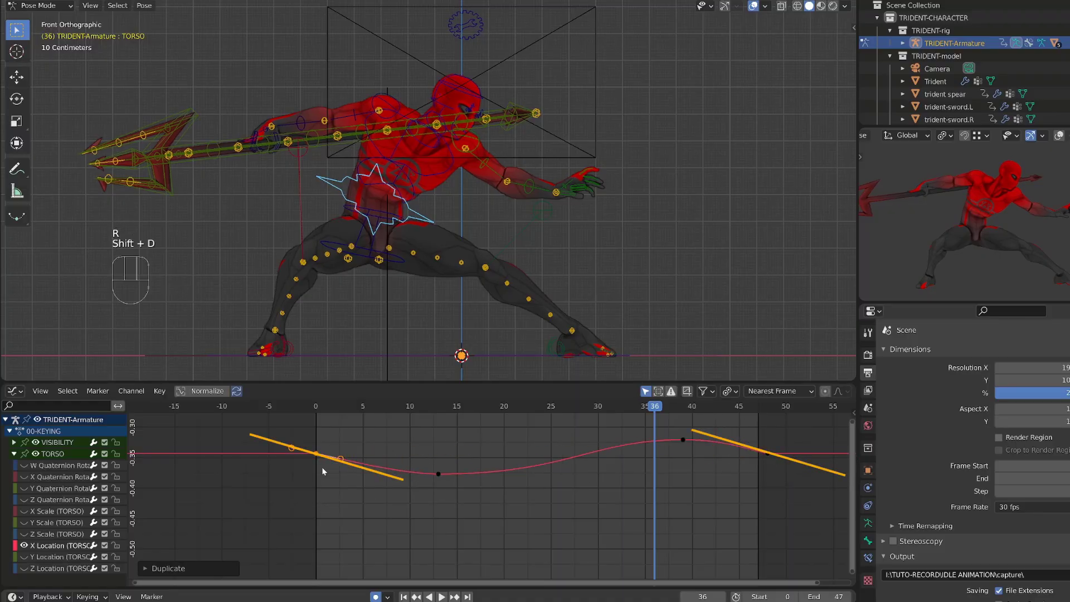
- Play back the animation to check the torso's back-and-forth wave
left_click(313, 405)
key("space")
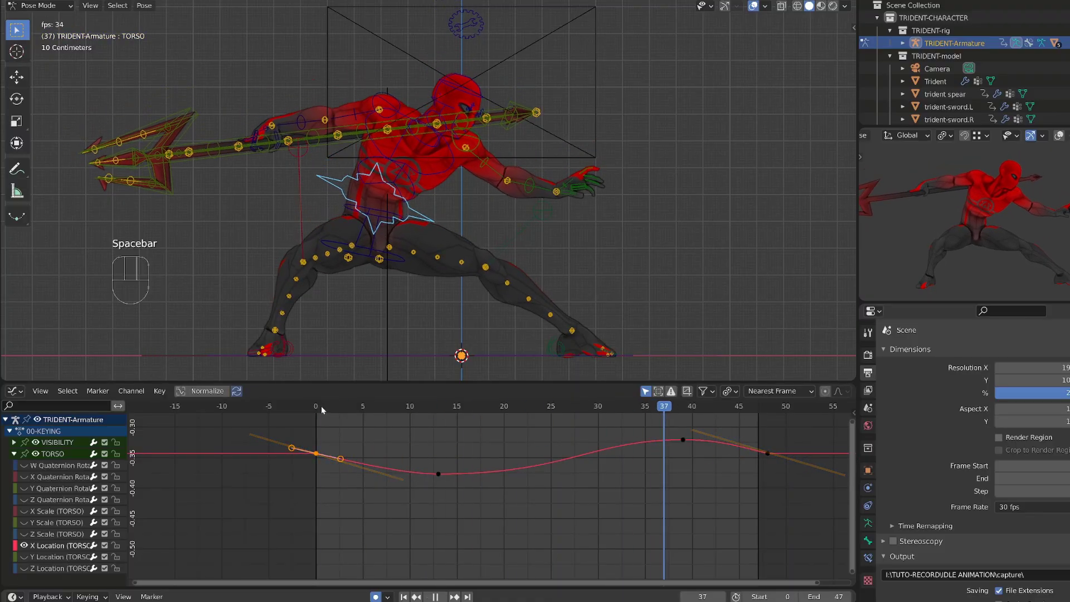
left_click(505, 505)
key("space")
- Duplicate all torso location keys and offset the copies past frame 47 toward frame 95
left_click_drag(323, 405, 471, 474)
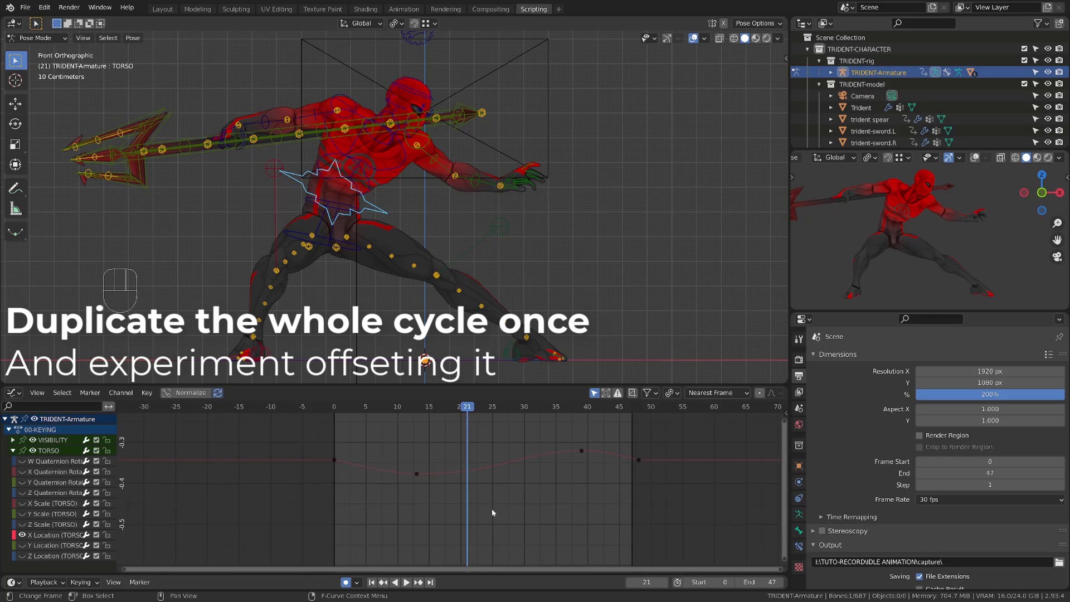
key("a")
key("shift+d")
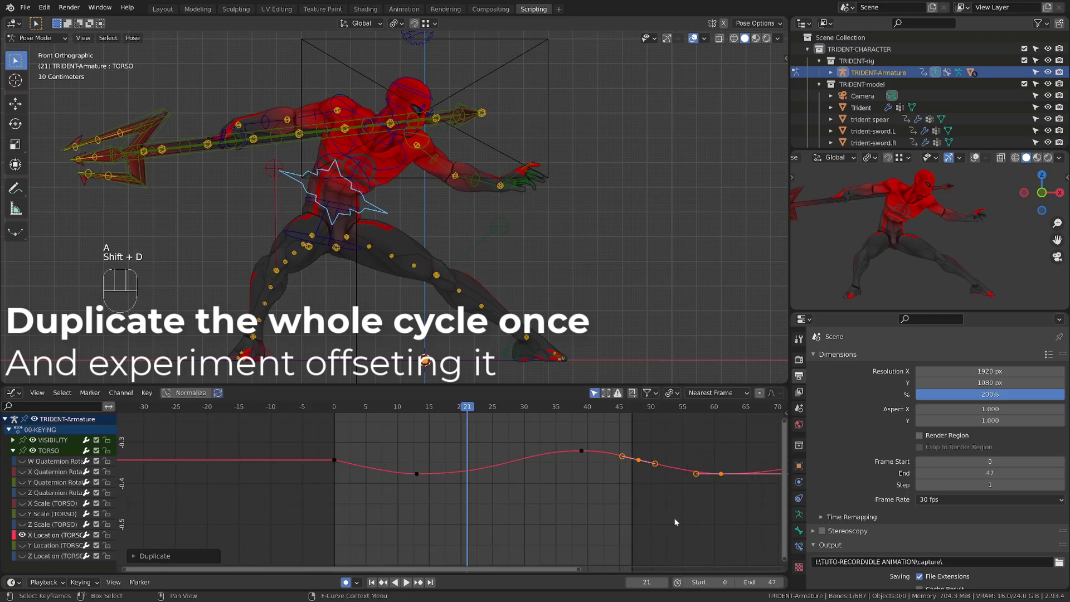
key("a")
key("g")
key("space")
key("g")
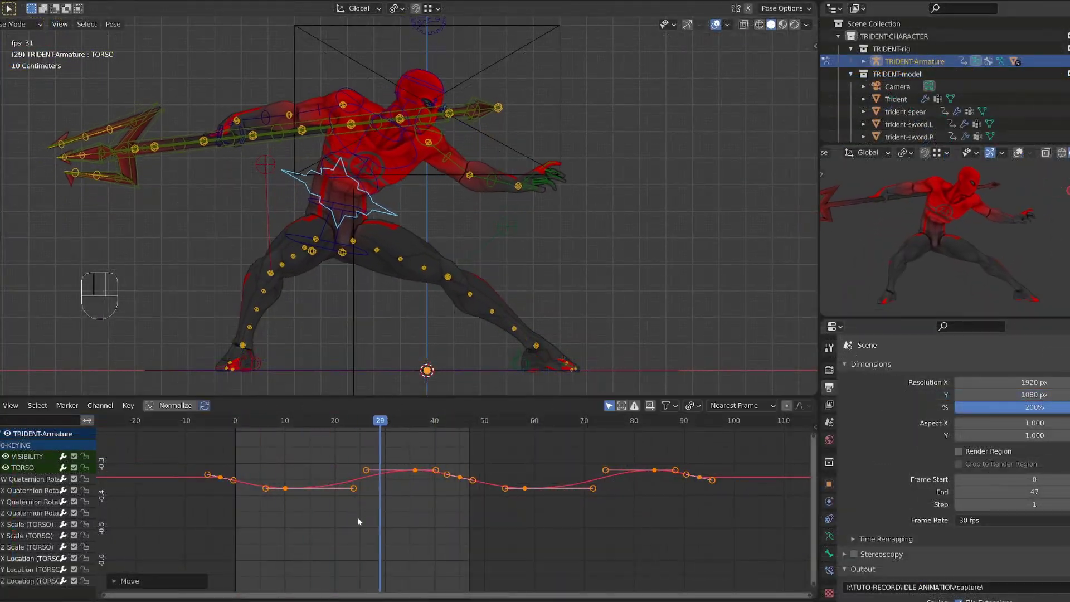
key("space")
- Insert keyframes on all torso channels at frame 47 and set their handles to Free
key("a")
key("a")
left_click_drag(468, 422, 476, 441)
left_click_drag(464, 466, 601, 518)
key("i")
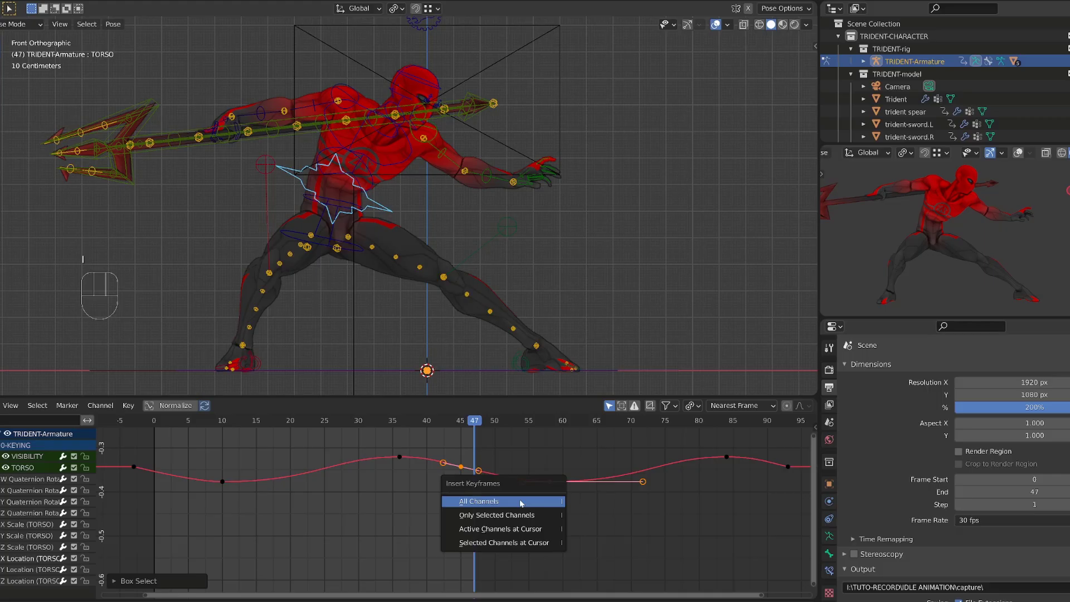
left_click_drag(494, 506, 473, 467)
key("v")
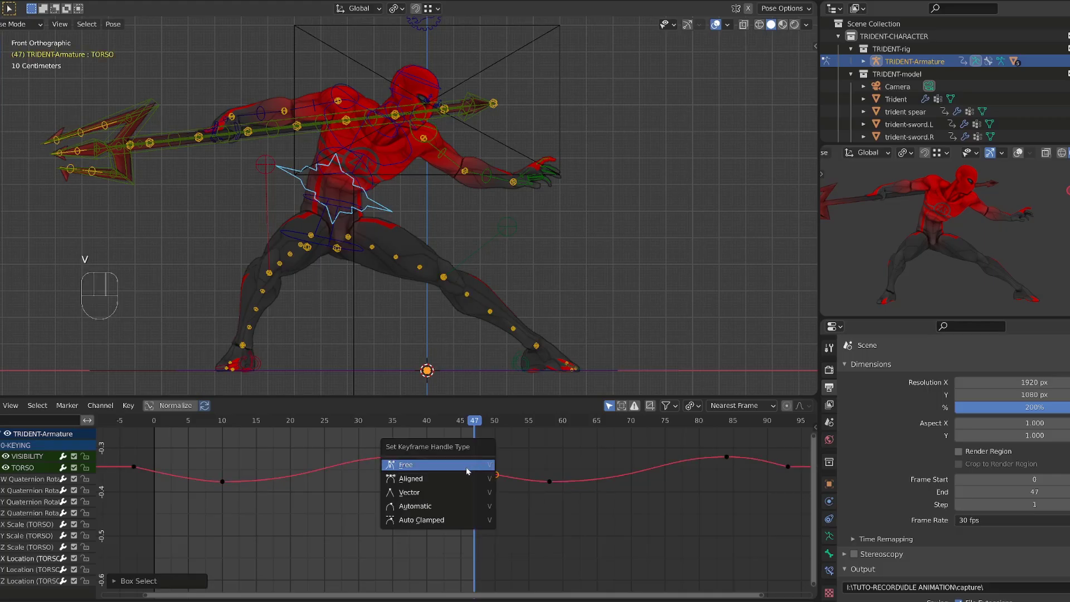
left_click_drag(578, 520, 556, 485)
- Delete the duplicated keys beyond frame 47, leaving one cycle from 0 to 47
key("shift+d")
left_click_drag(198, 490, 222, 517)
left_click_drag(218, 497, 229, 515)
key("x")
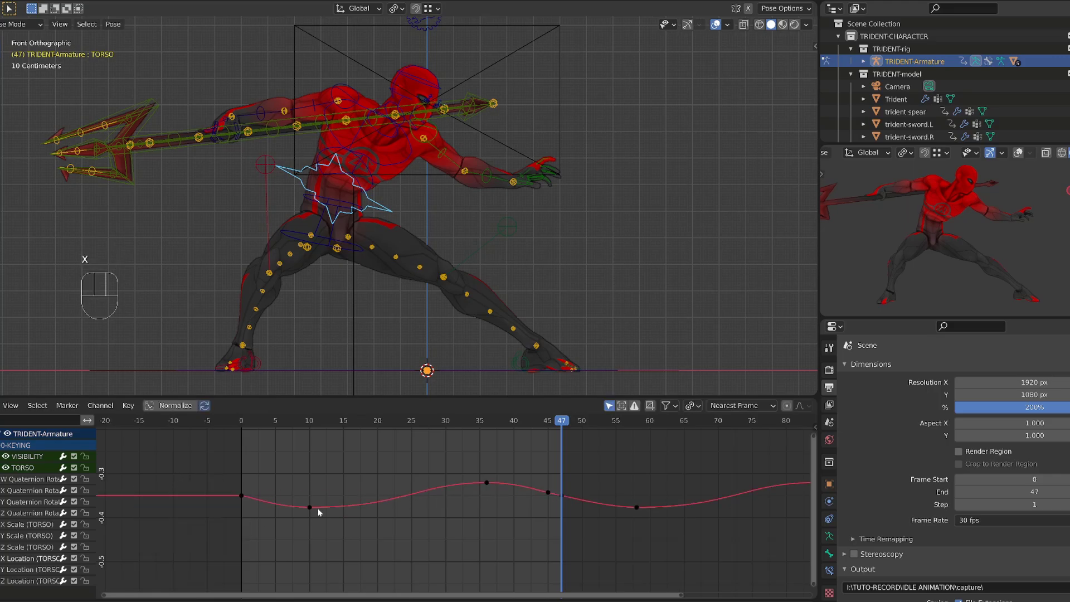
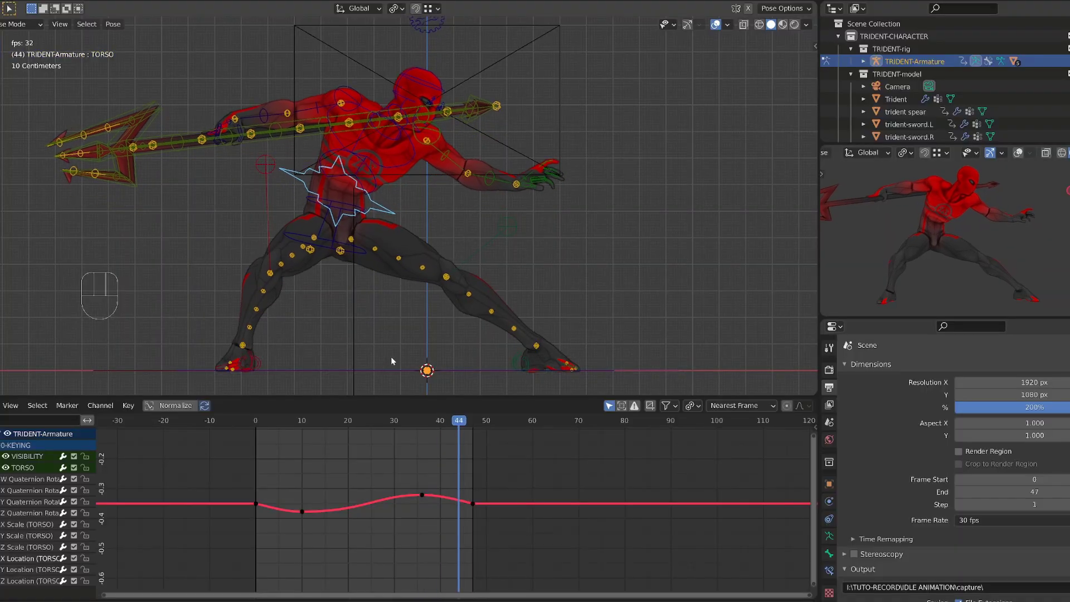
- Orbit the 3D view and reset it to the front view of the Trident rig
left_click_drag(478, 291, 408, 309)
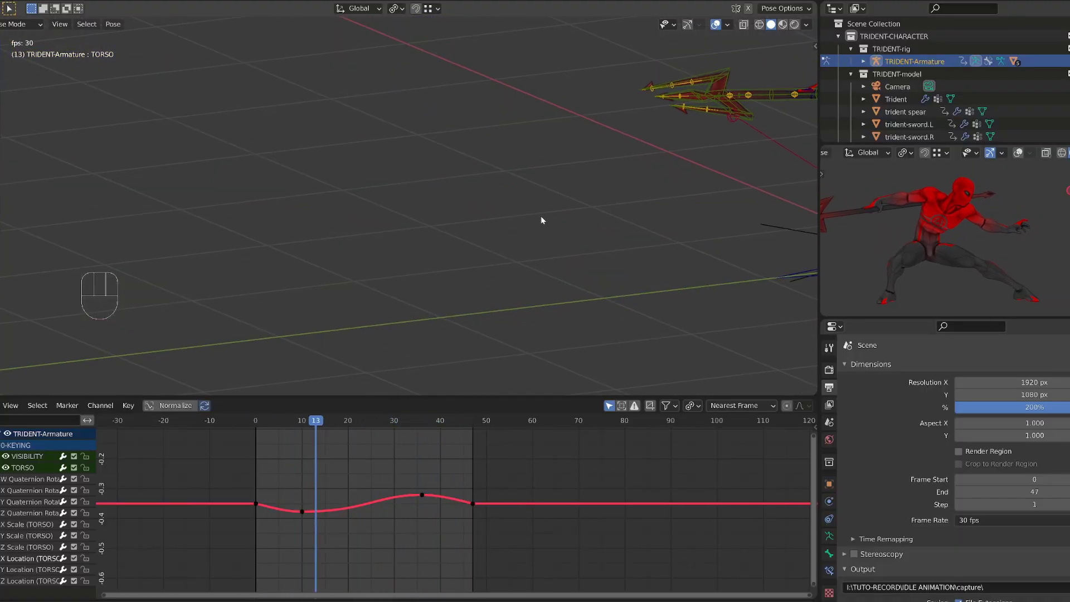
key("KP_3")
middle_click(603, 225)
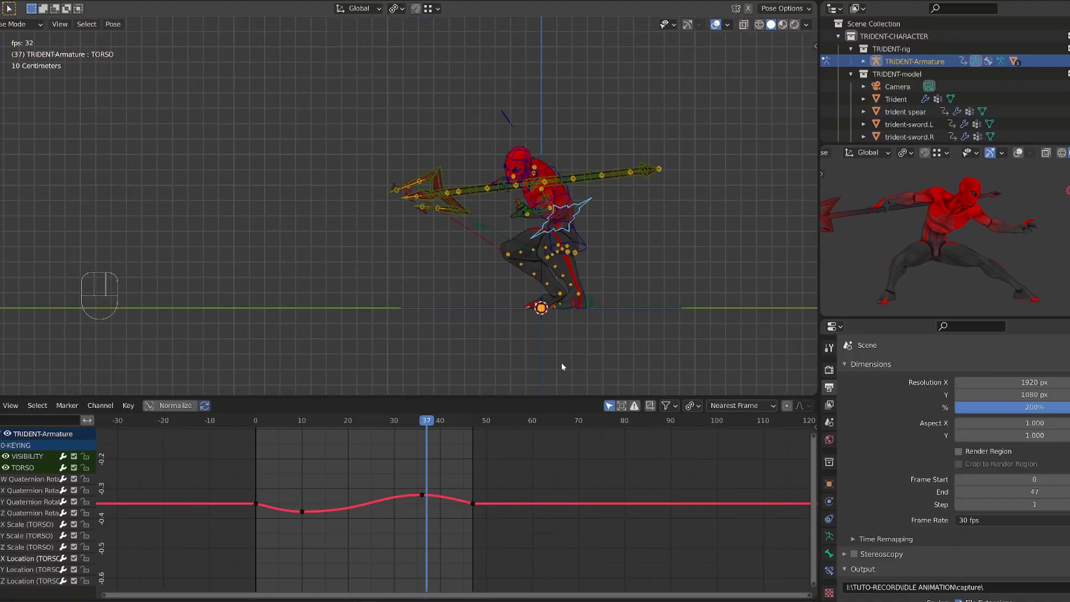
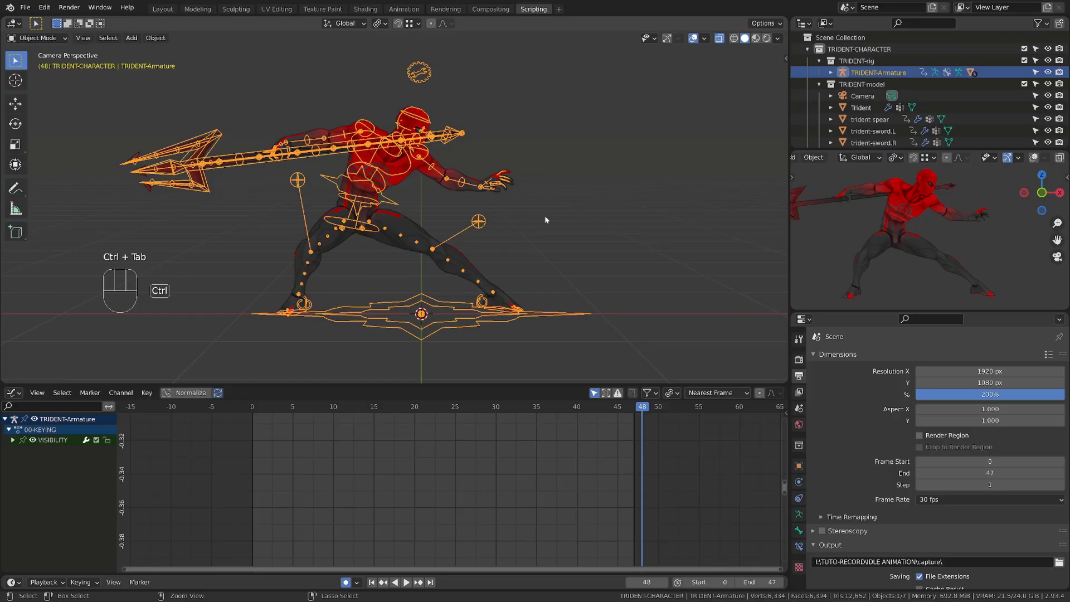
- Add a Plain Axes empty to the scene
key("shift+a")
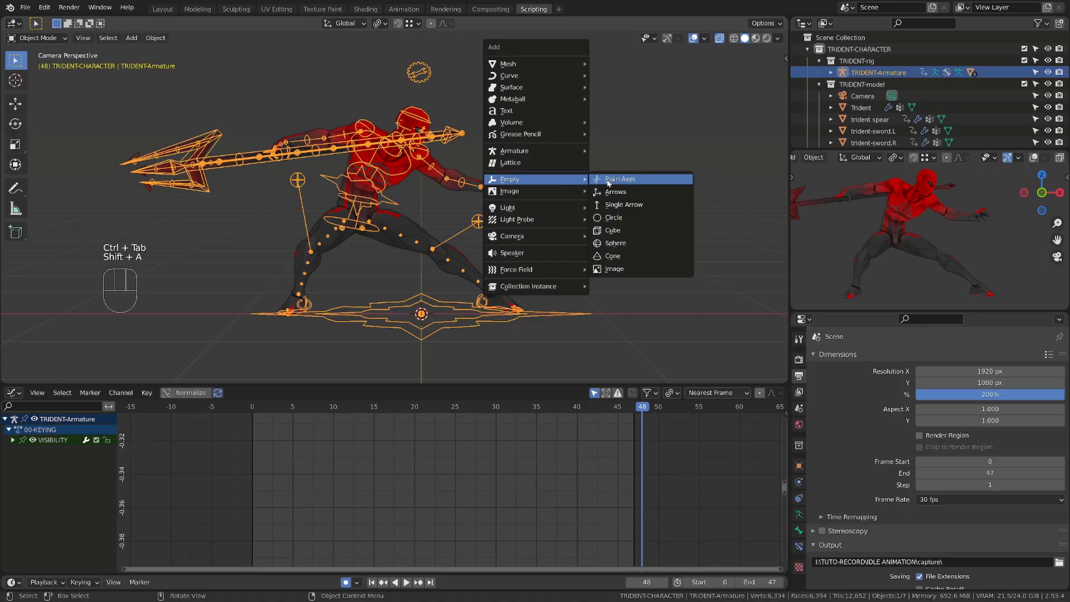
key("g")
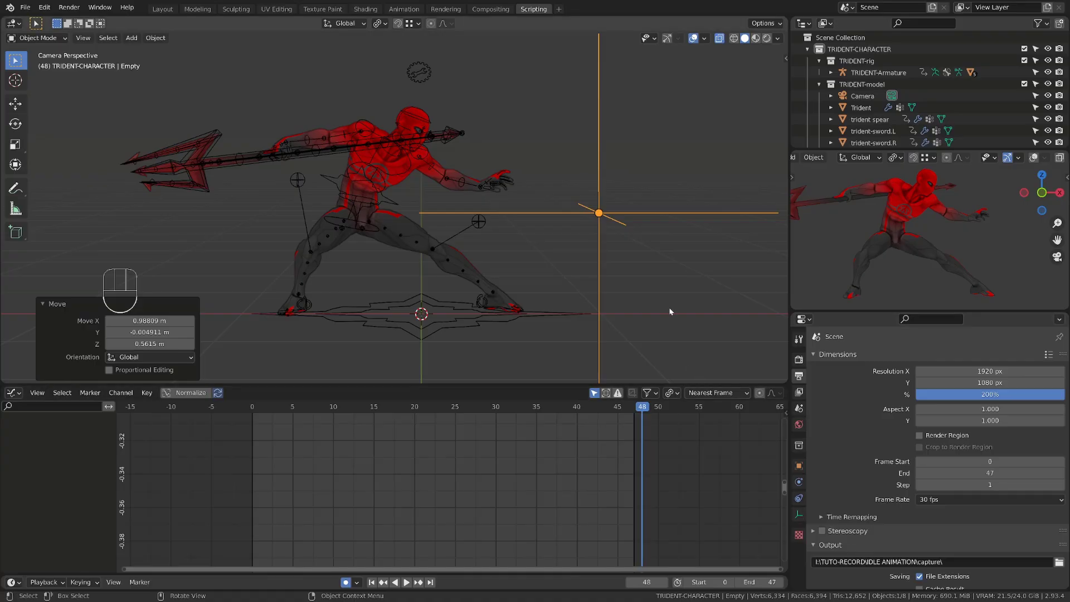
left_click_drag(881, 365, 884, 435)
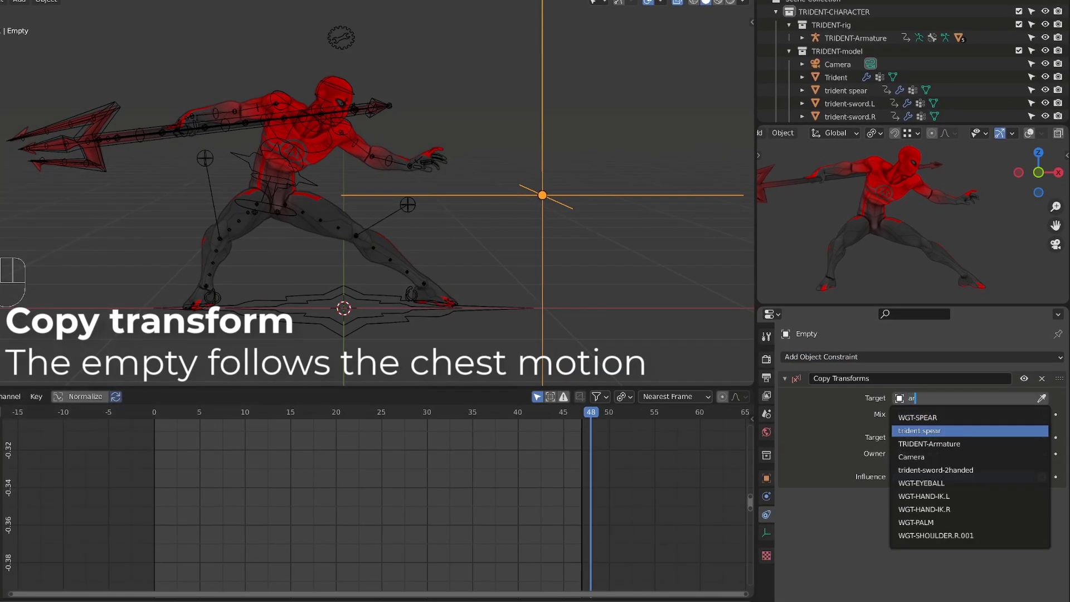
- Give the empty a Copy Transforms constraint targeting the TRIDENT-Armature chest bone
key("ctrl+Tab")
key("ctrl+v")
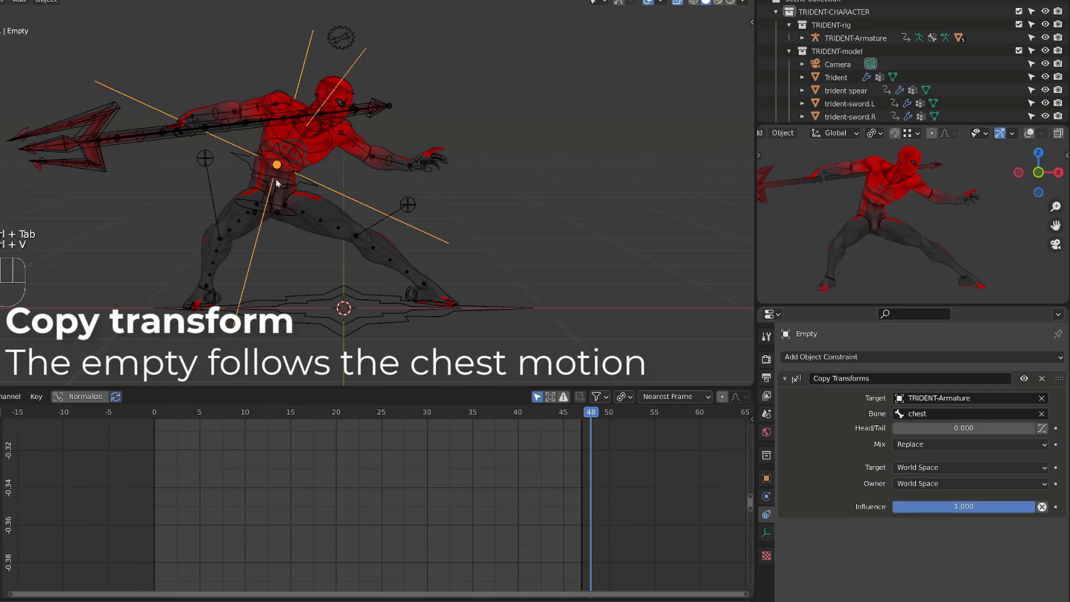
key("space")
- Bake the empty's chest-following motion into keyframes over frames 0–47, clearing its constraint
key("space")
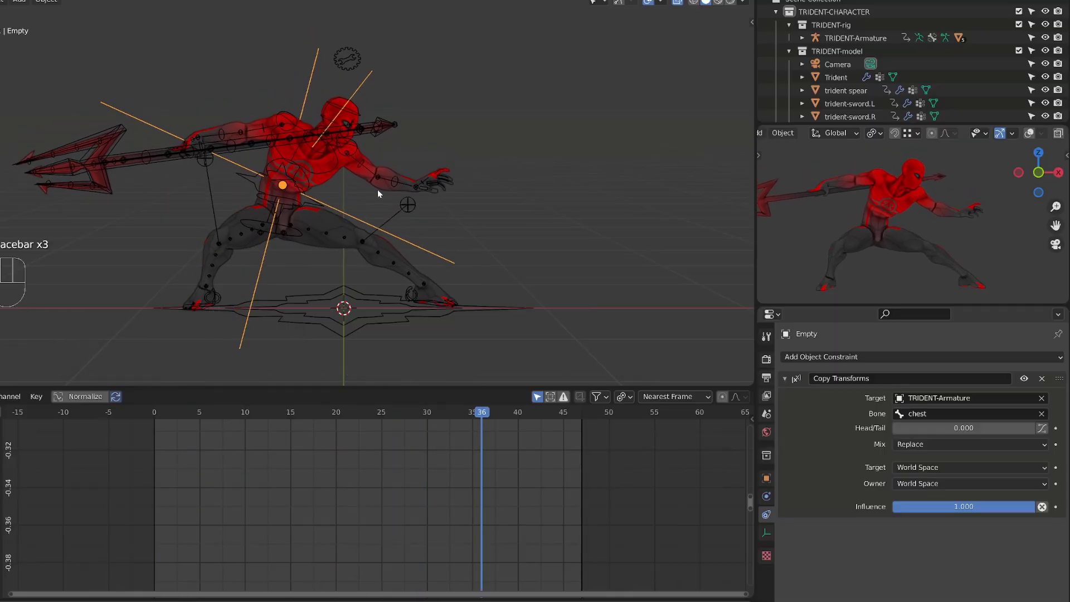
key("space")
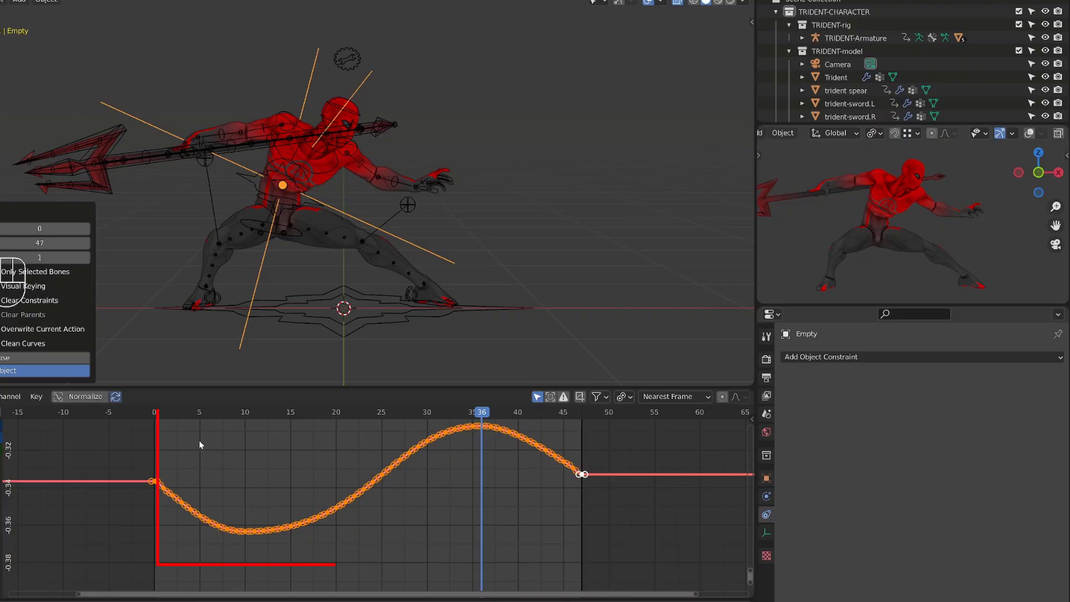
key("space")
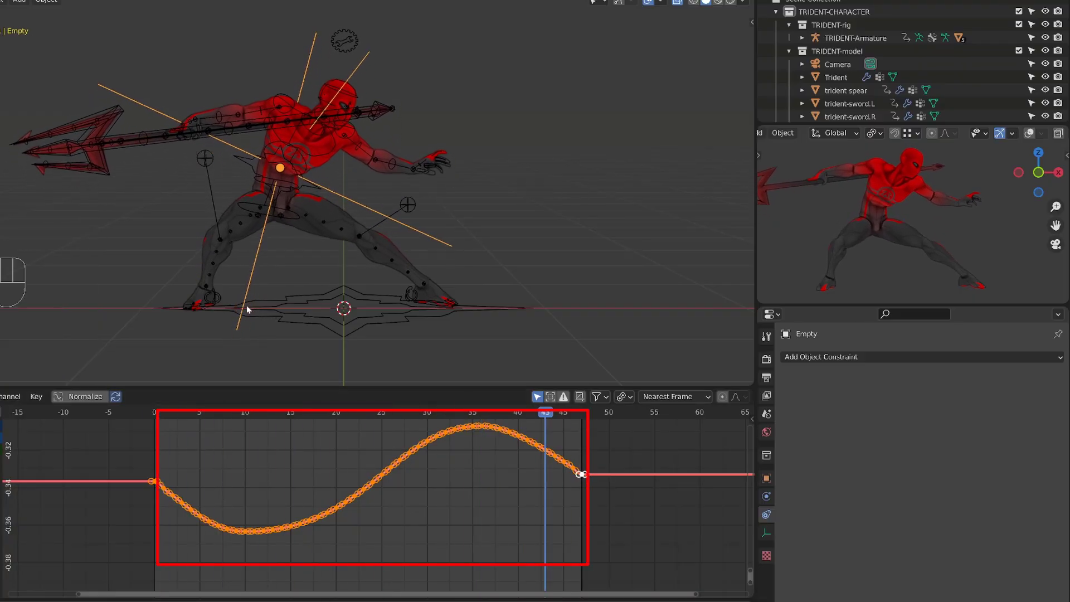
key("ctrl+Tab")
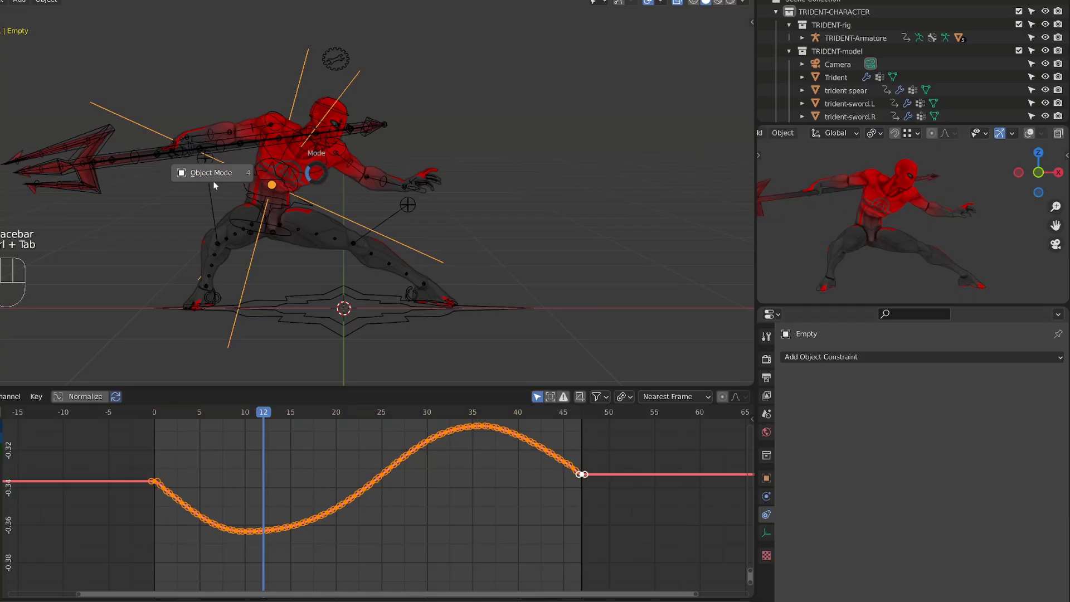
- Switch the TRIDENT-Armature into Pose Mode to constrain the chest bone to the Empty
key("ctrl+Tab")
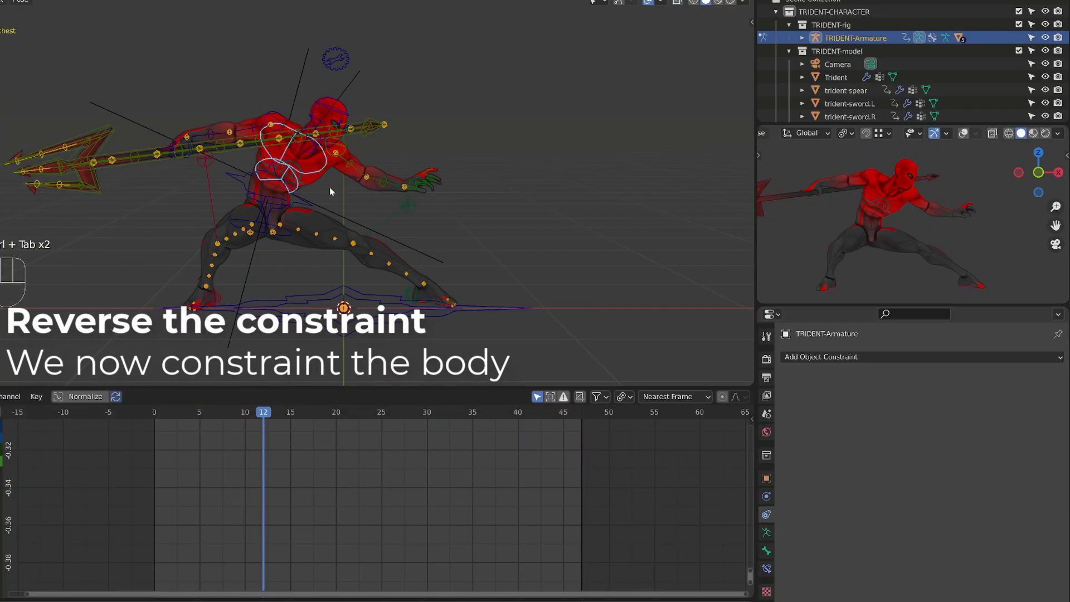
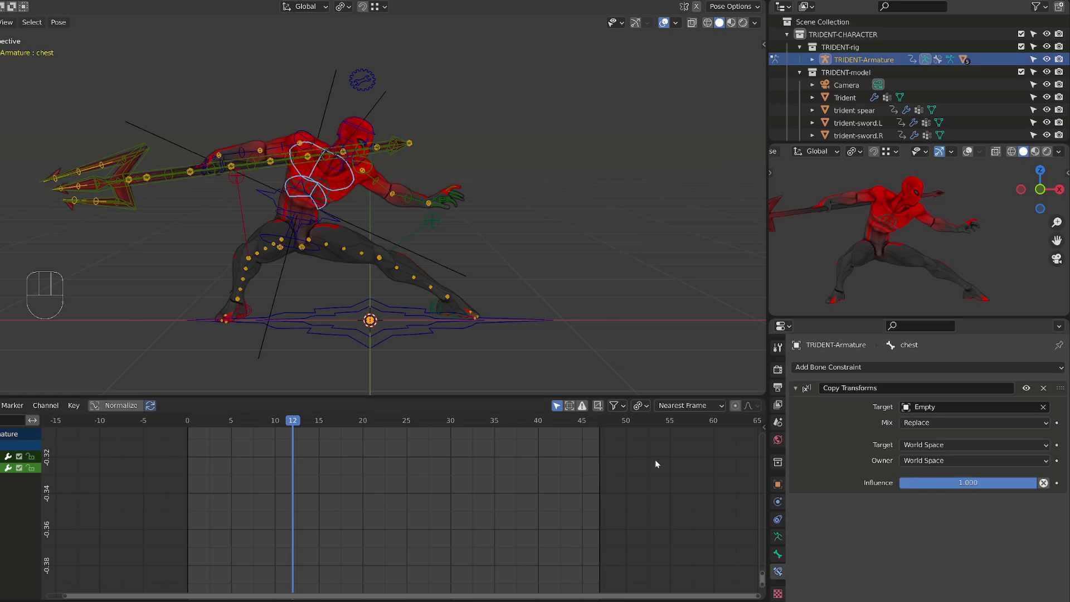
- Select all of the Empty's baked curves and bring up Set Keyframe Extrapolation
key("space")
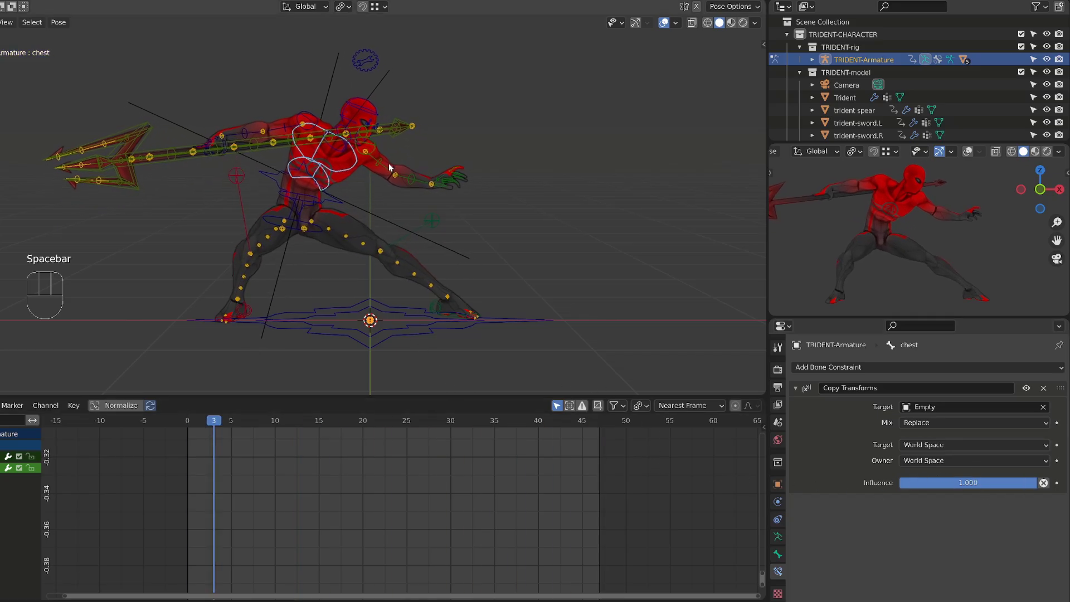
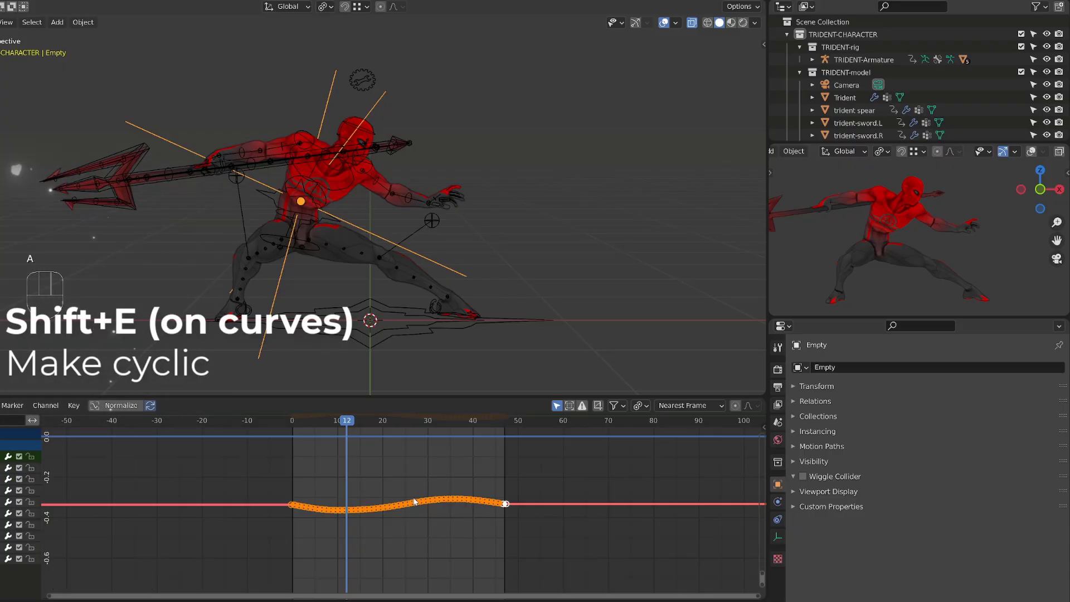
key("shift+a")
key("shift+e")
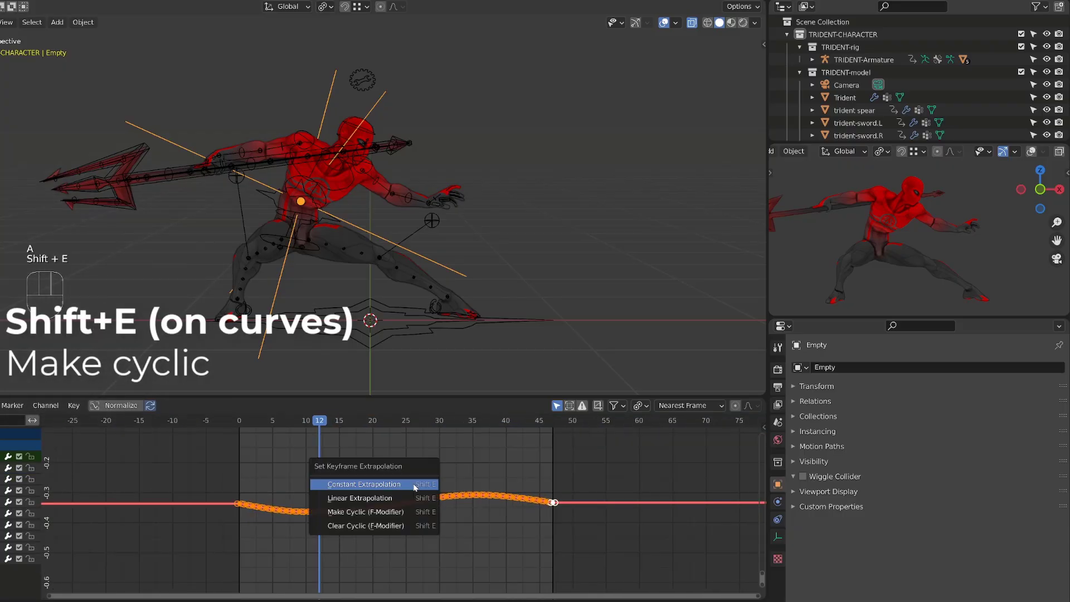